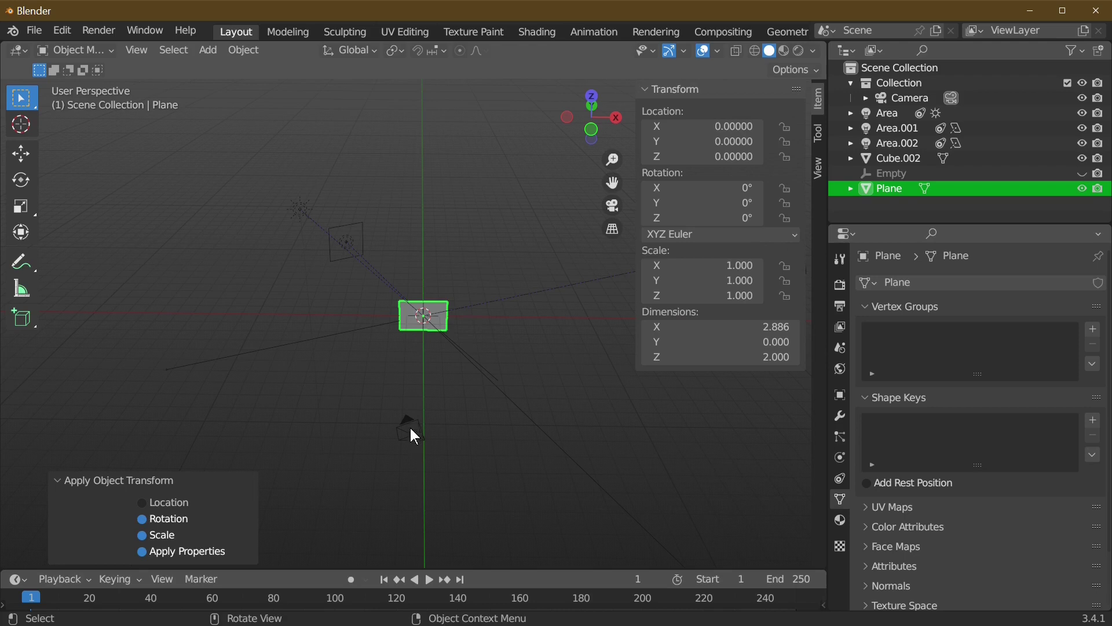
# Step: Select the camera so a Track To constraint toward the plane can be added
pyautogui.moveTo(420, 434); pyautogui.dragTo(383, 396)
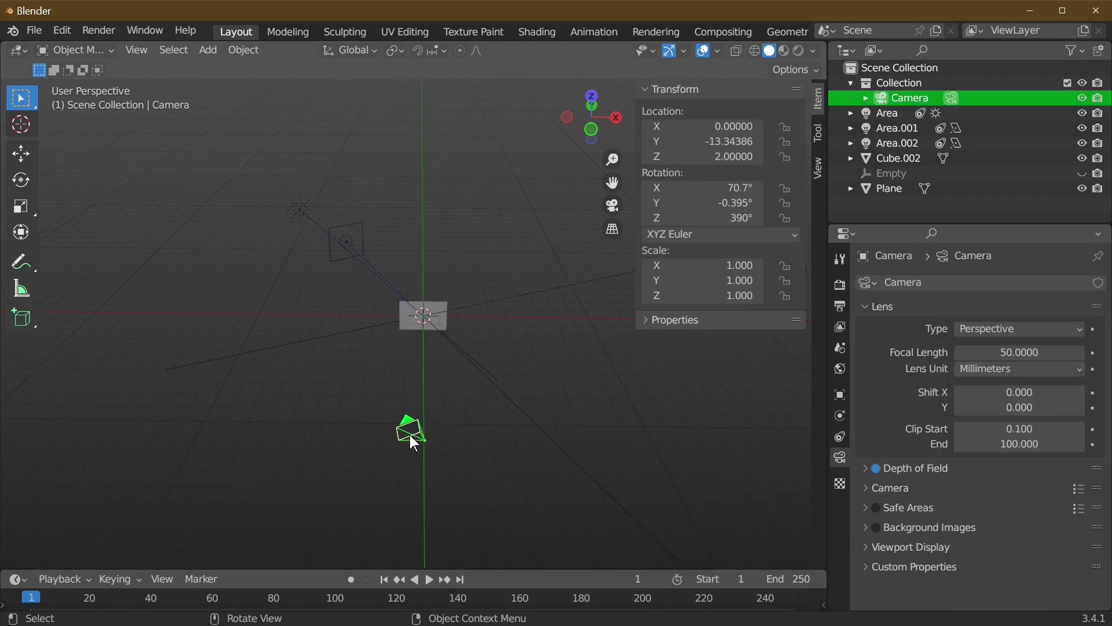
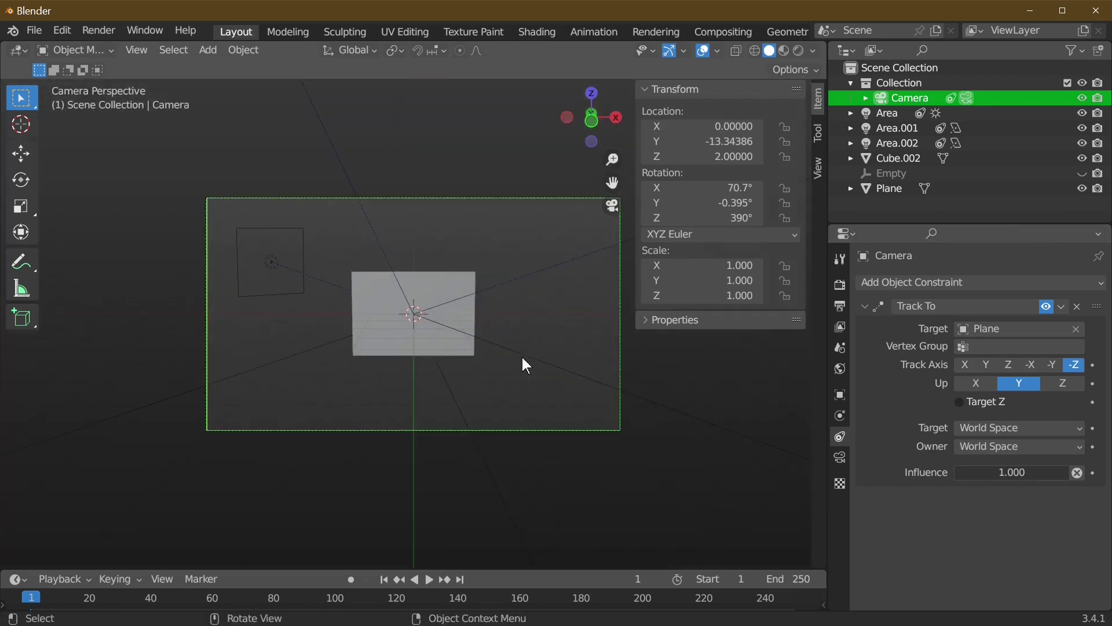
# Step: Move the plane back along Y to about 5.2 and view it edge-on
pyautogui.moveTo(467, 341); pyautogui.dragTo(425, 417)
pyautogui.moveTo(346, 428); pyautogui.dragTo(350, 427)
pyautogui.press('g')
pyautogui.press('y')
pyautogui.click(556, 419)
pyautogui.moveTo(545, 444); pyautogui.dragTo(92, 287)
pyautogui.click(92, 288)
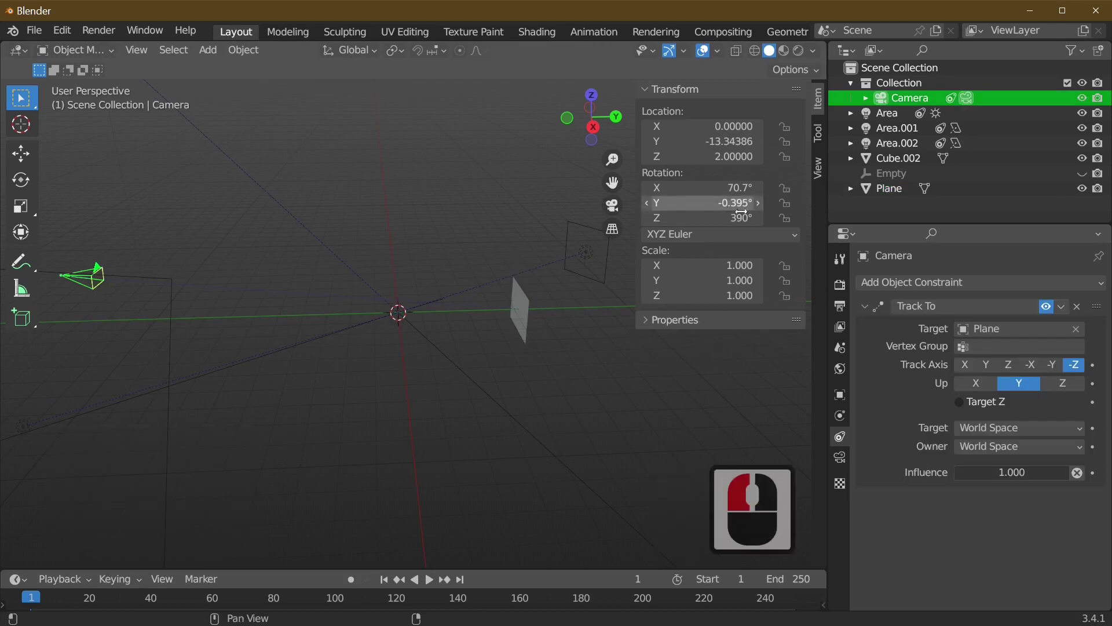
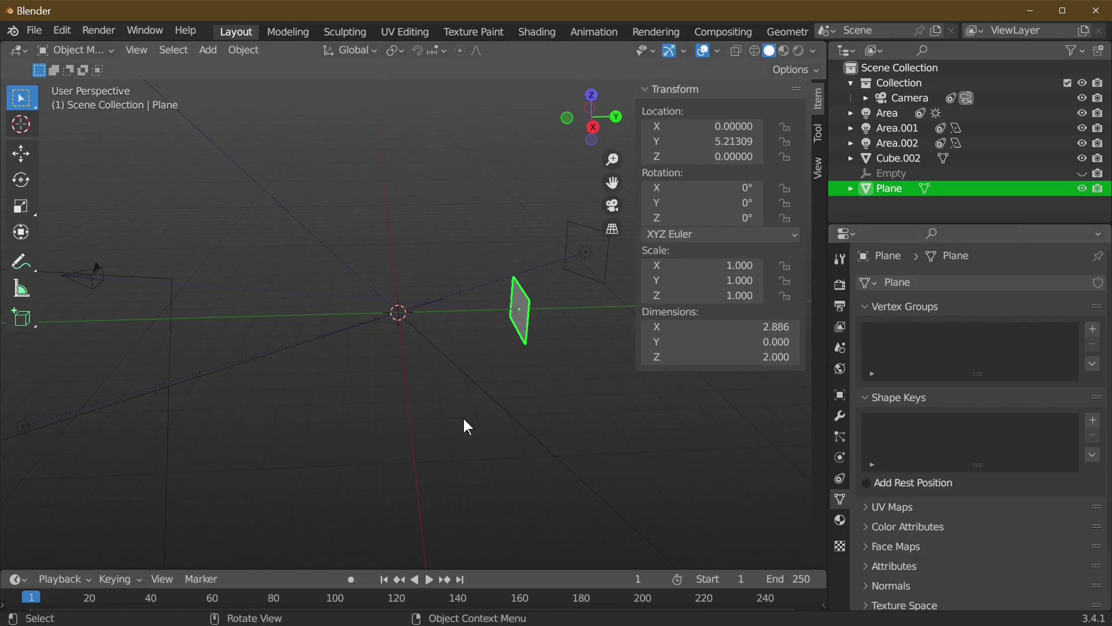
# Step: Place the plane at Y 14.5 filling the camera frame and apply rotation and scale
pyautogui.middleClick(626, 406)
pyautogui.press('0')
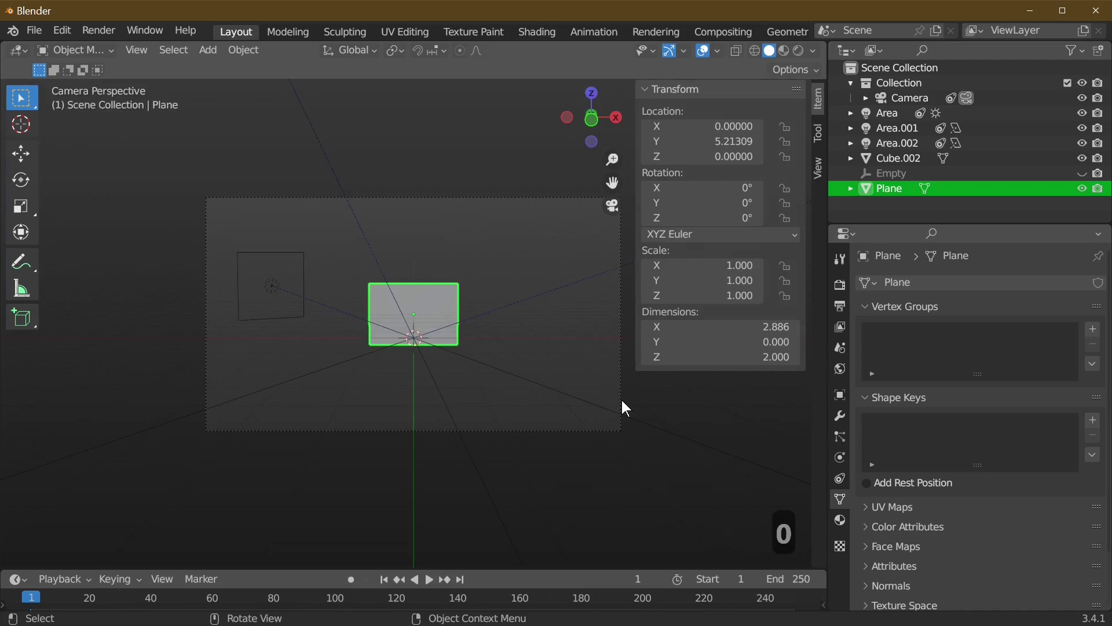
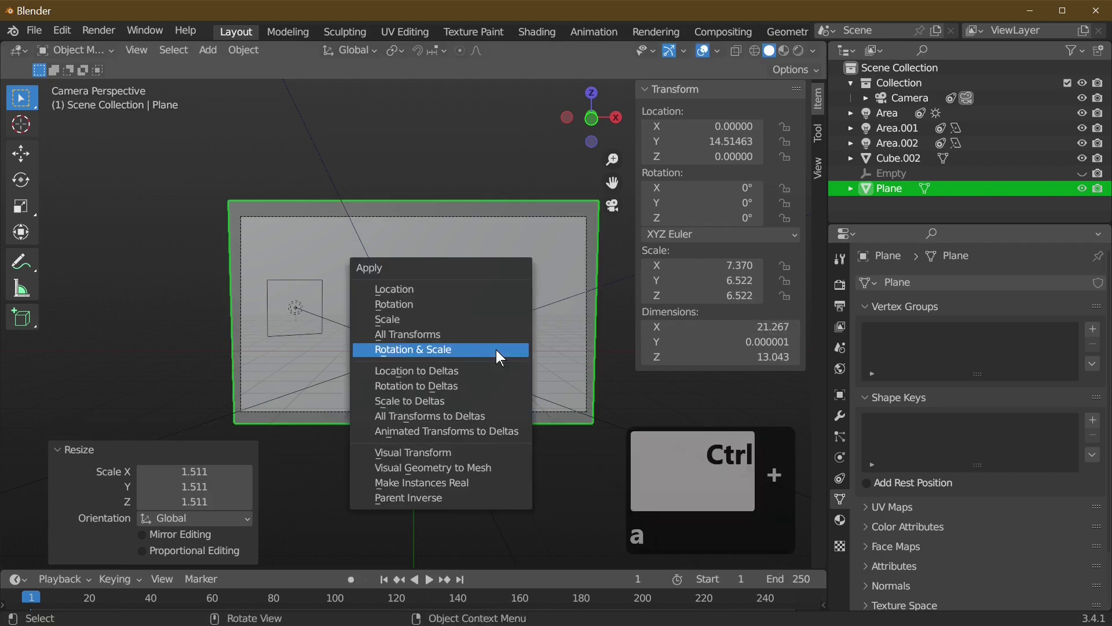
pyautogui.click(500, 355)
pyautogui.scroll(3)
pyautogui.moveTo(432, 395); pyautogui.dragTo(160, 313)
pyautogui.moveTo(144, 310); pyautogui.dragTo(664, 367)
pyautogui.moveTo(664, 367); pyautogui.dragTo(867, 490)
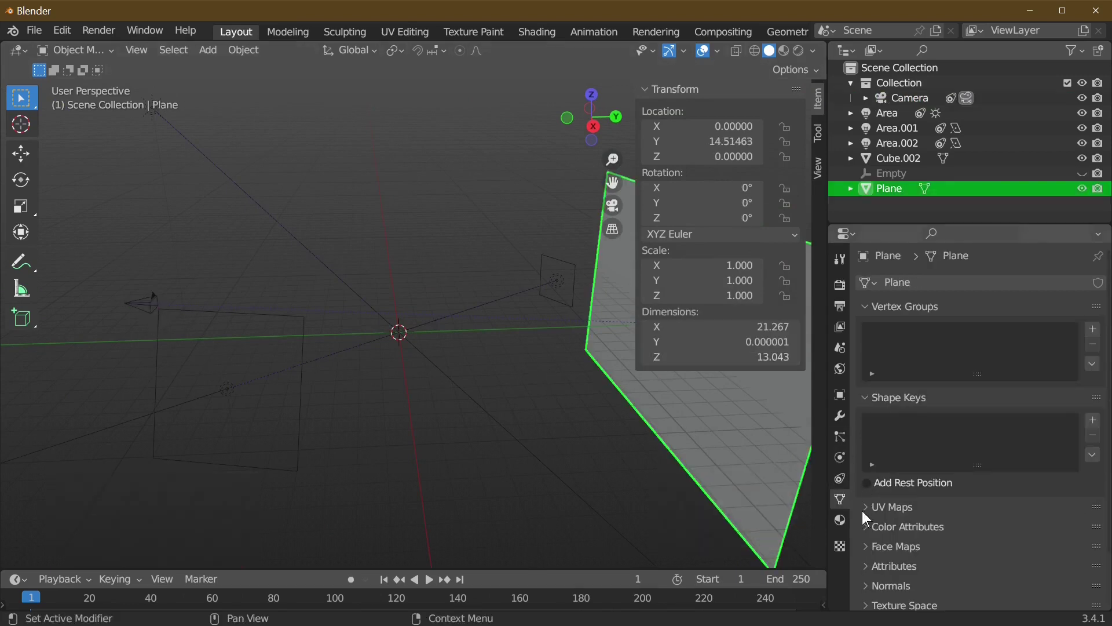
# Step: Create a plane material using the hd-wallpaper JPG from the leaves fall folder as Base Color
pyautogui.click(842, 525)
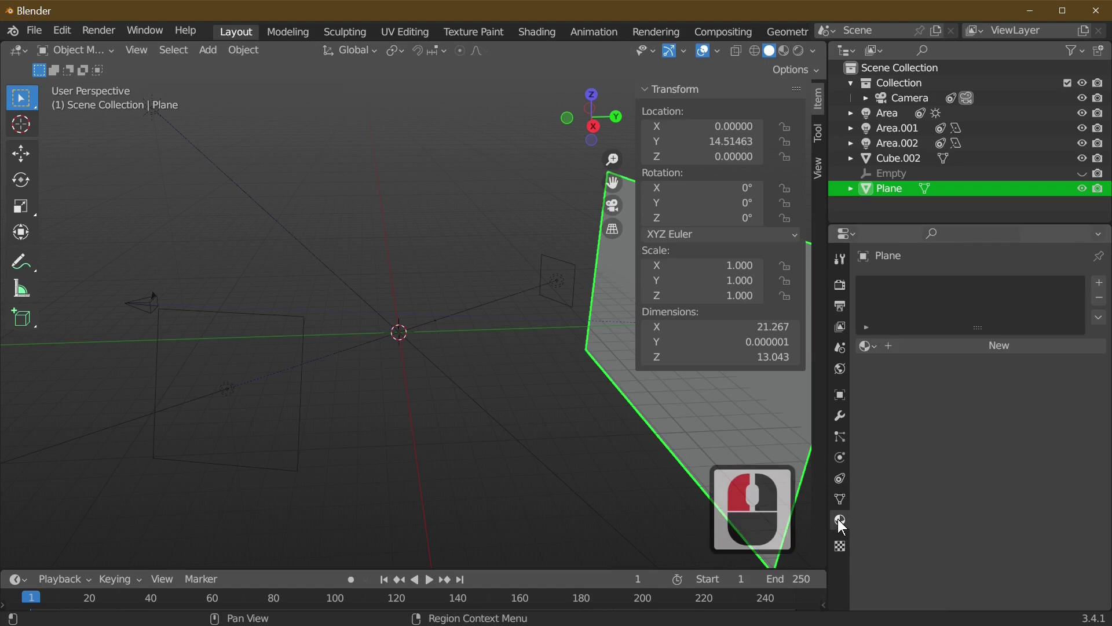
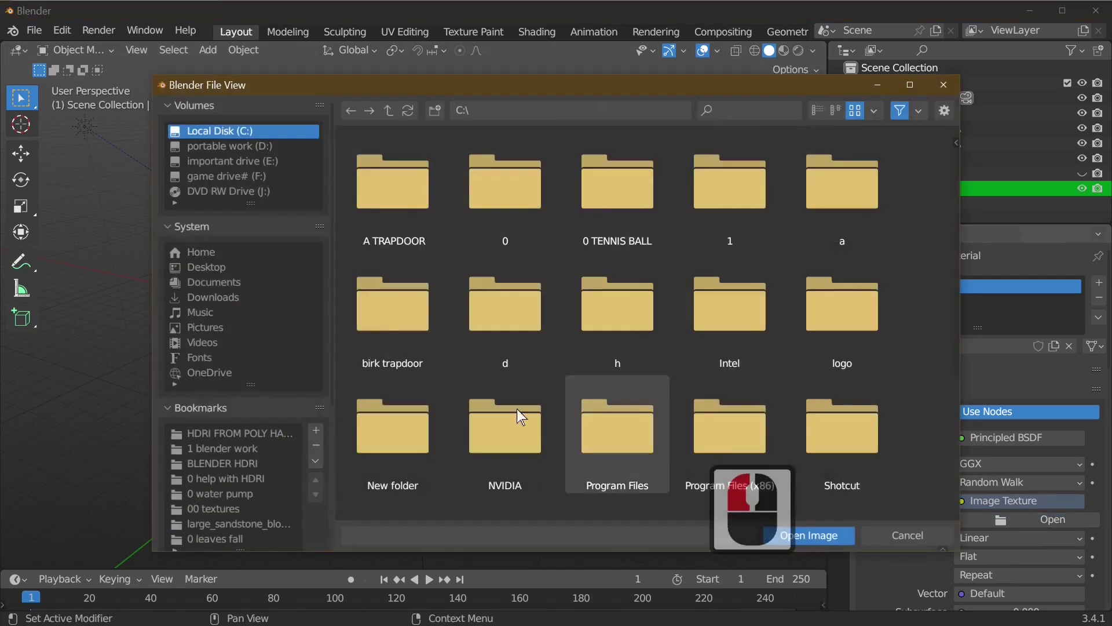
pyautogui.middleClick(265, 515)
pyautogui.click(264, 515)
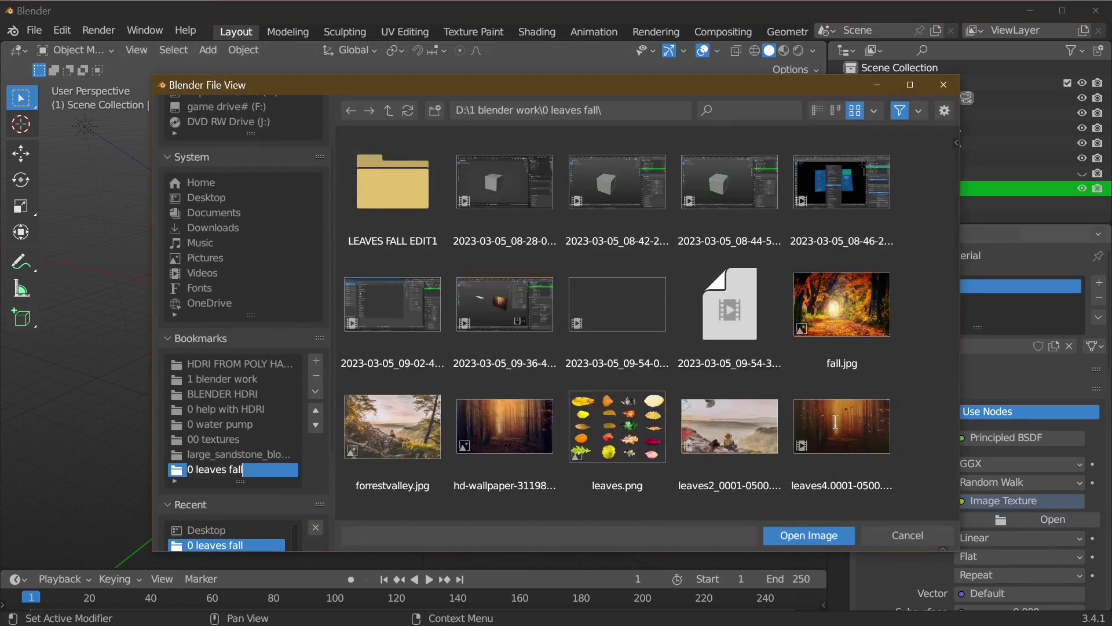
pyautogui.moveTo(495, 438); pyautogui.dragTo(521, 428)
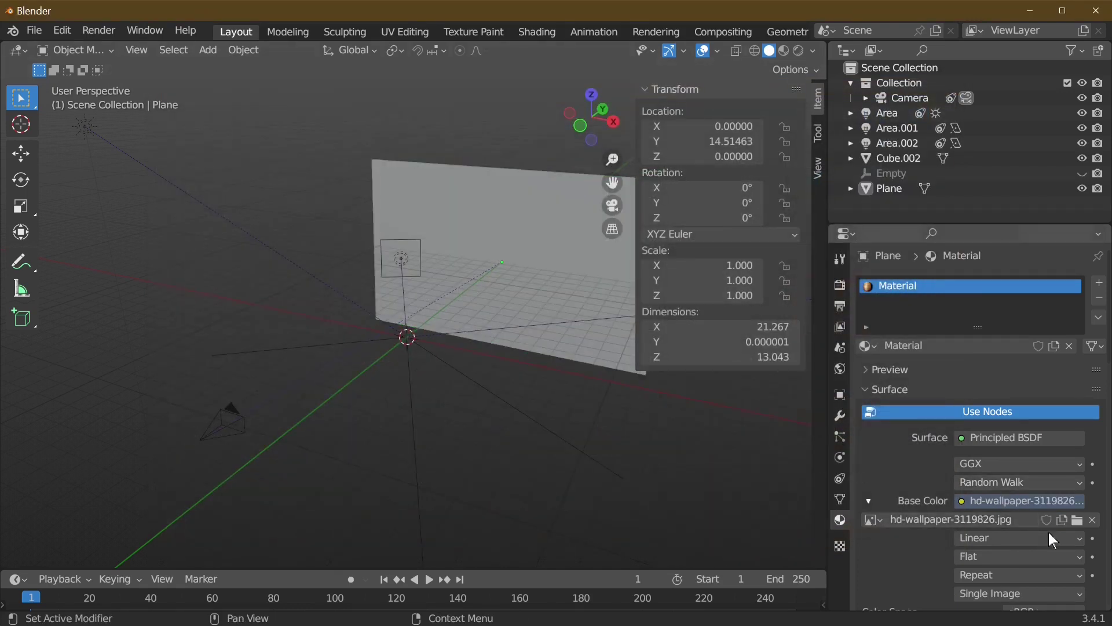
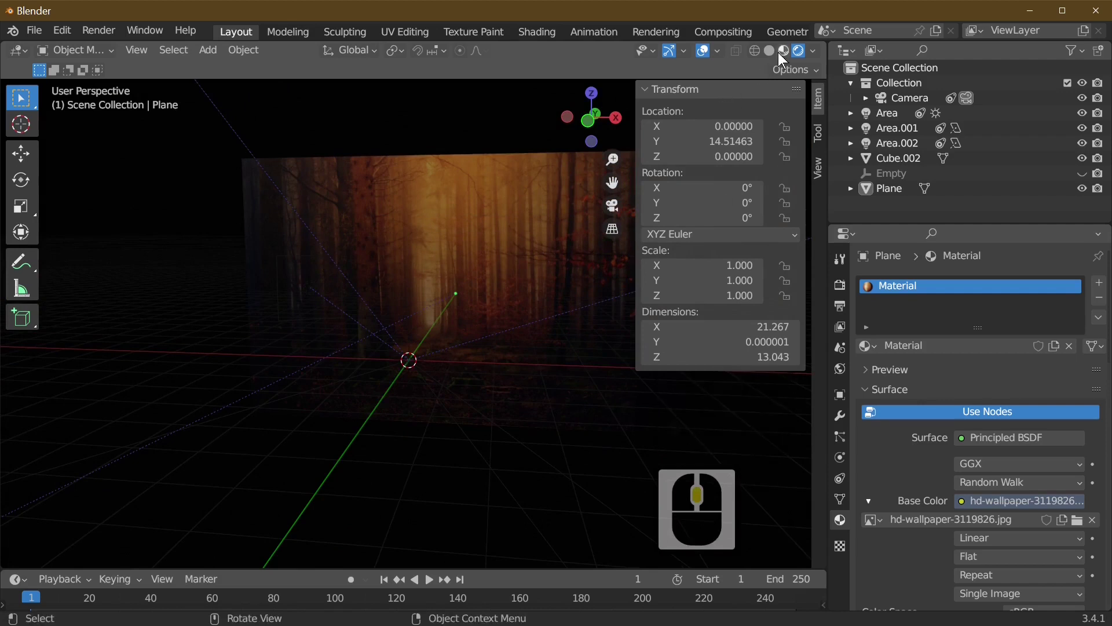
# Step: Show the forest wallpaper on the plane in Material Preview with camera Clip End 1000
pyautogui.middleClick(782, 58)
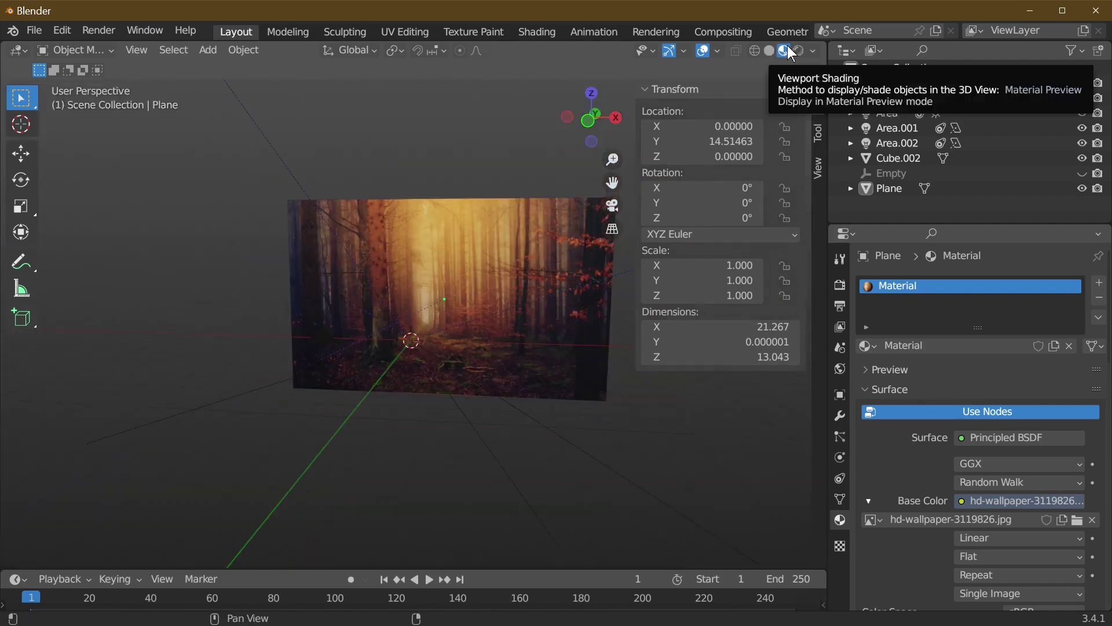
pyautogui.moveTo(467, 412); pyautogui.dragTo(239, 332)
pyautogui.moveTo(238, 332); pyautogui.dragTo(424, 384)
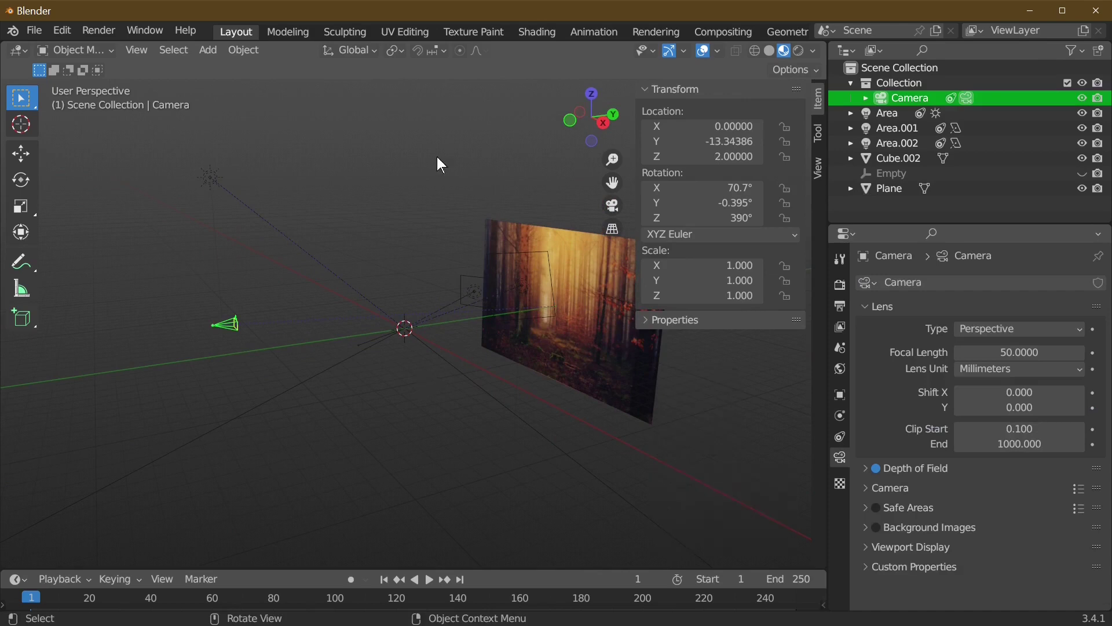
# Step: Add a Wind force field that tracks the plane along Z
pyautogui.moveTo(214, 56); pyautogui.dragTo(361, 60)
pyautogui.moveTo(365, 70); pyautogui.dragTo(449, 315)
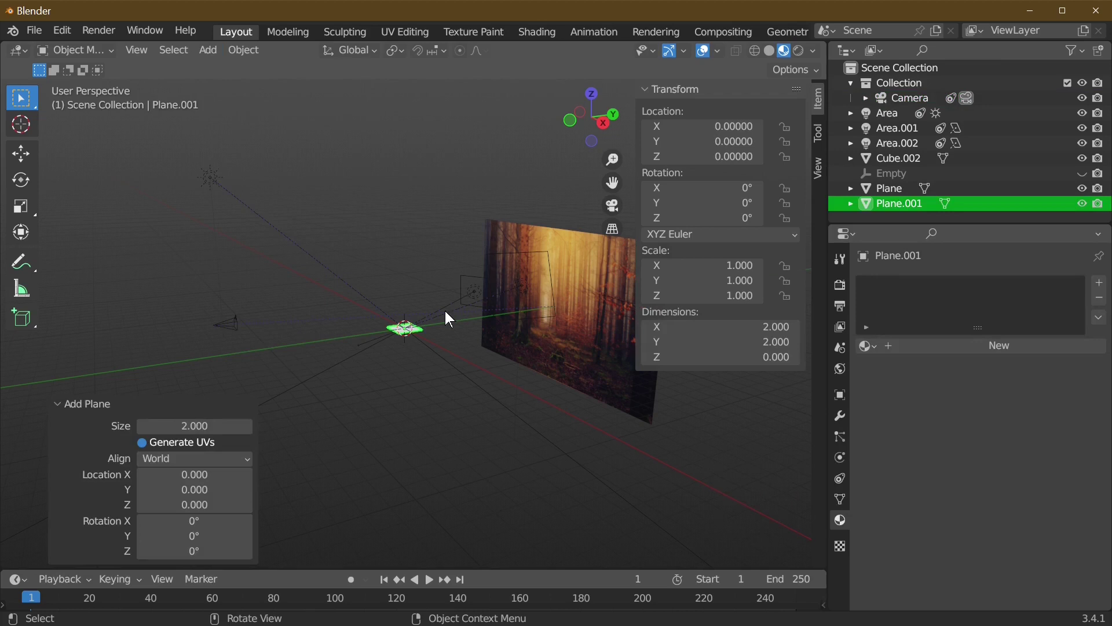
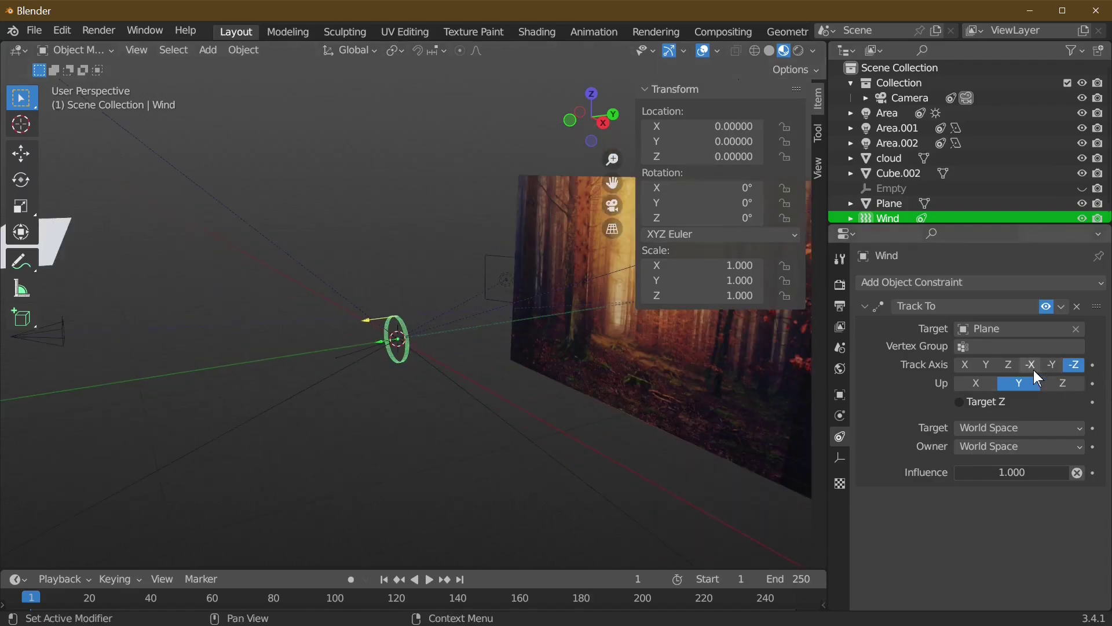
pyautogui.moveTo(1013, 372); pyautogui.dragTo(661, 330)
pyautogui.scroll(-3)
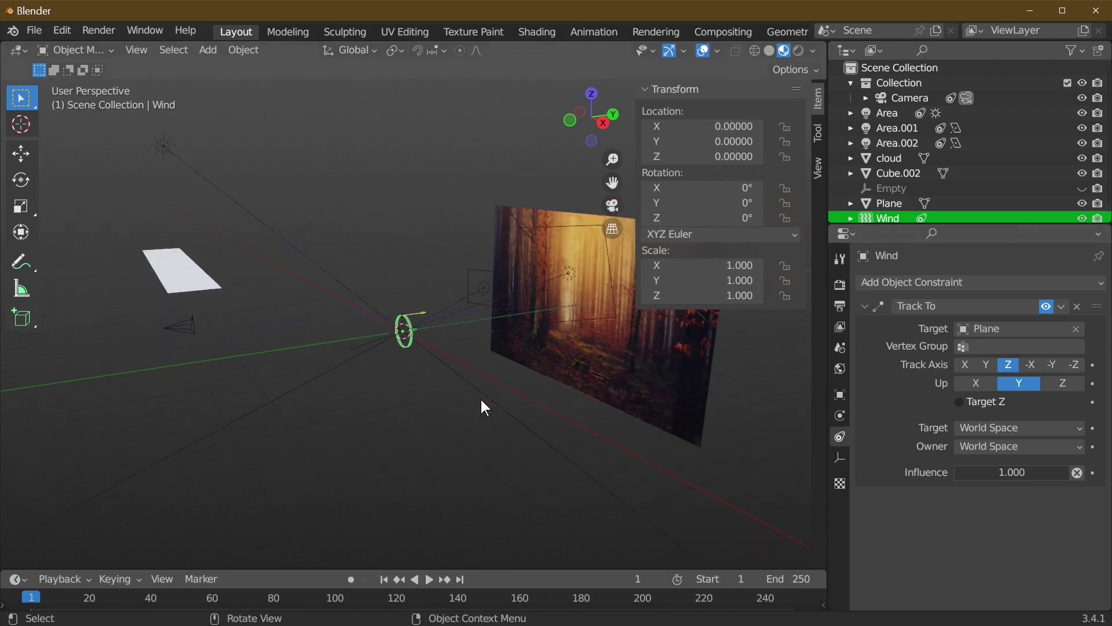
# Step: Reposition the wind to about Y -10, Z 5.7, above and in front of the backdrop
pyautogui.press('g')
pyautogui.click(601, 383)
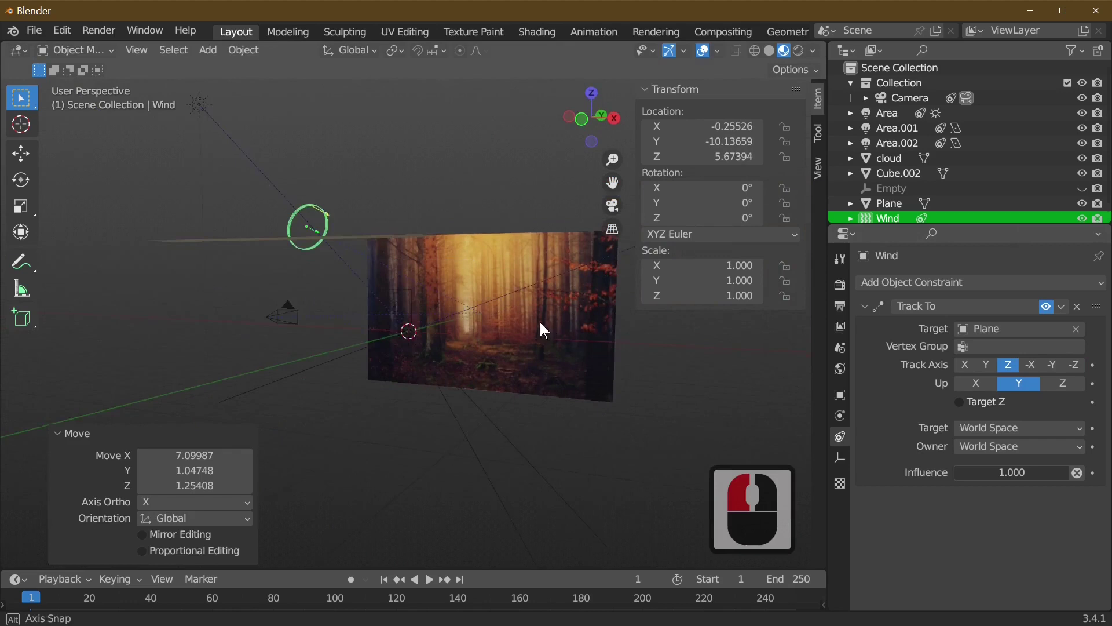
pyautogui.moveTo(529, 330); pyautogui.dragTo(759, 384)
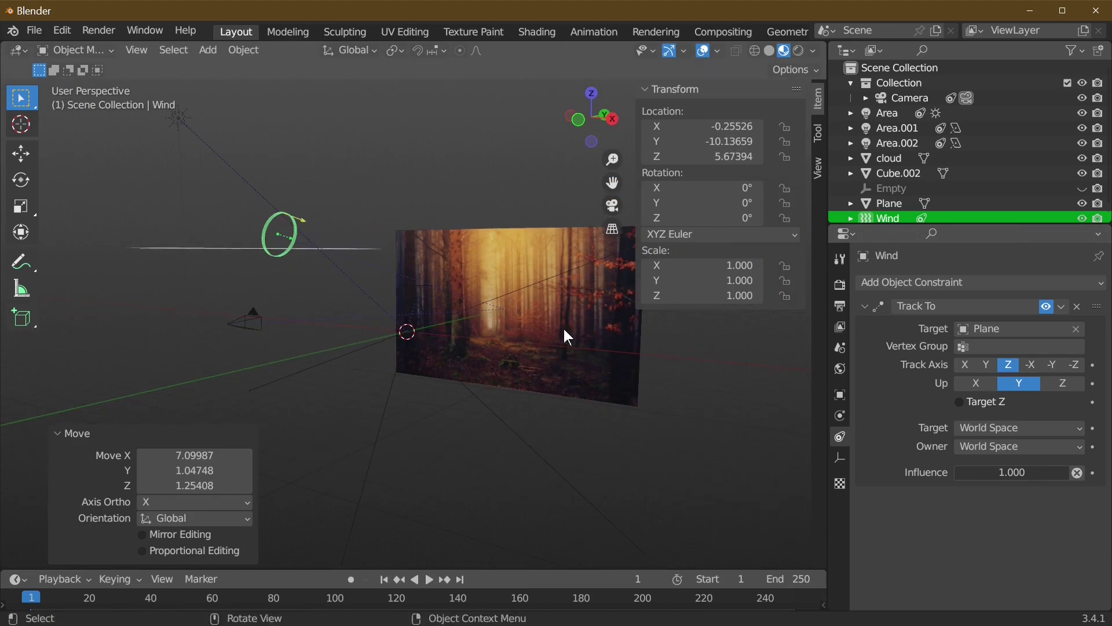
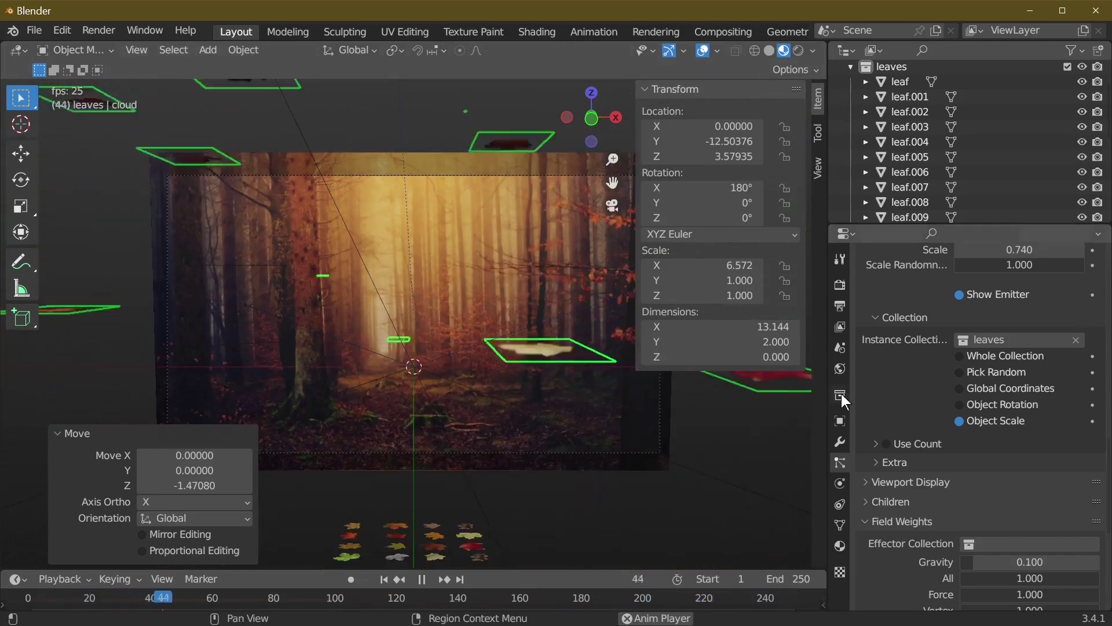
pyautogui.scroll(-3)
pyautogui.scroll(3)
pyautogui.moveTo(936, 429); pyautogui.dragTo(932, 362)
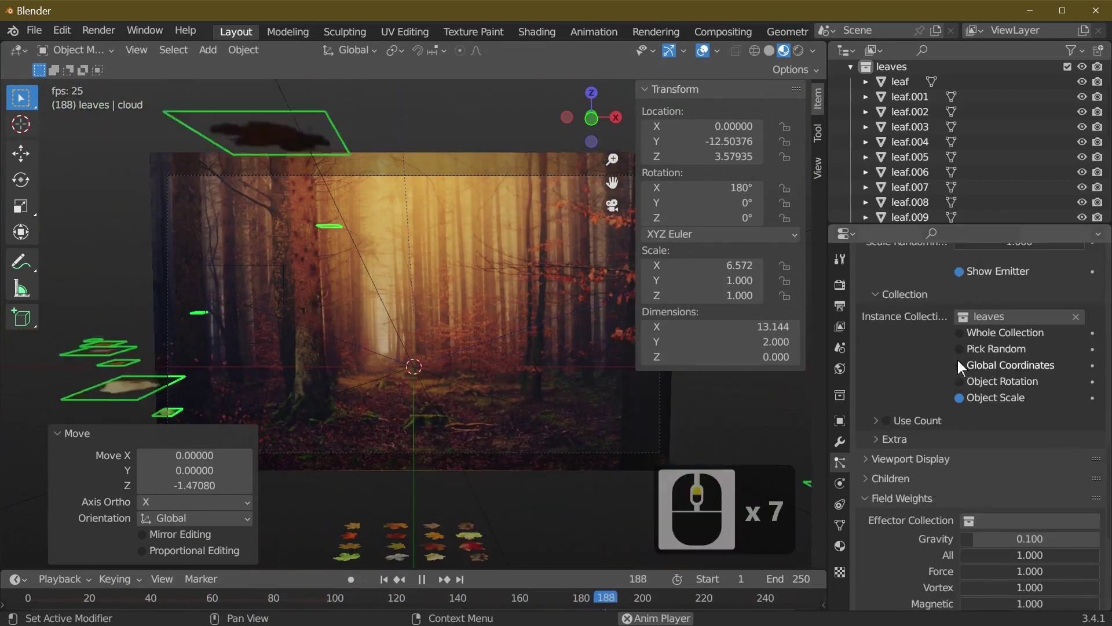
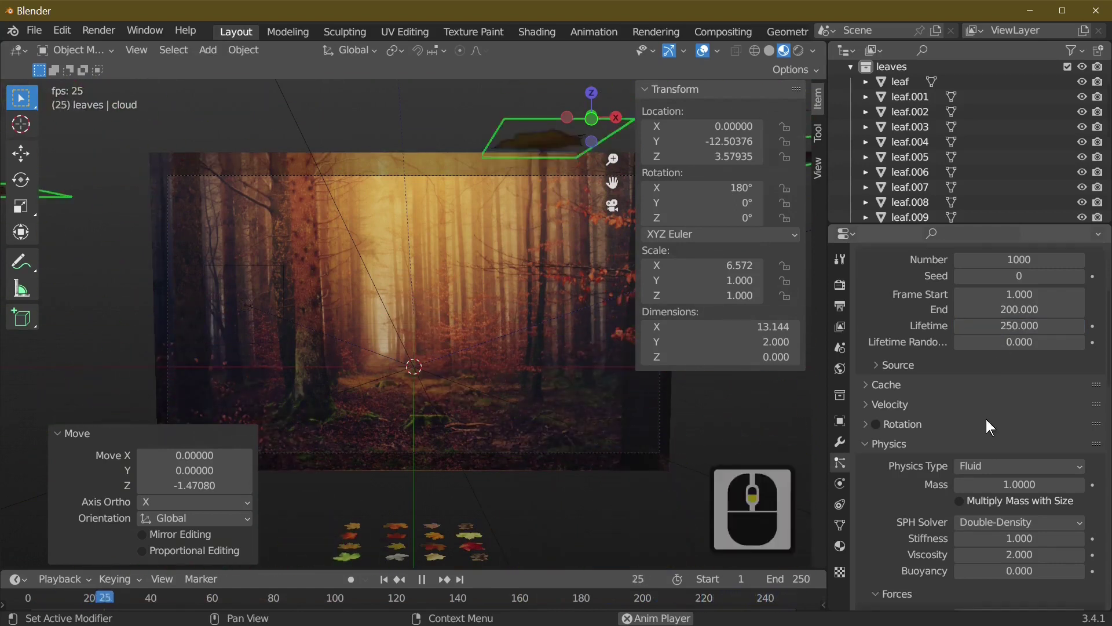
pyautogui.moveTo(878, 408); pyautogui.dragTo(883, 410)
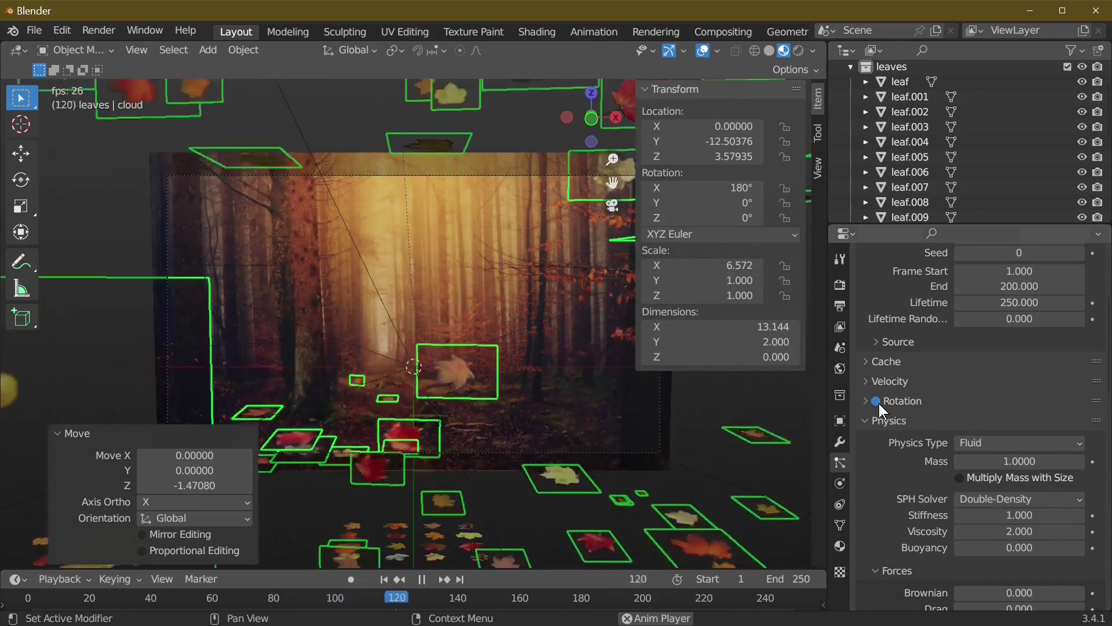
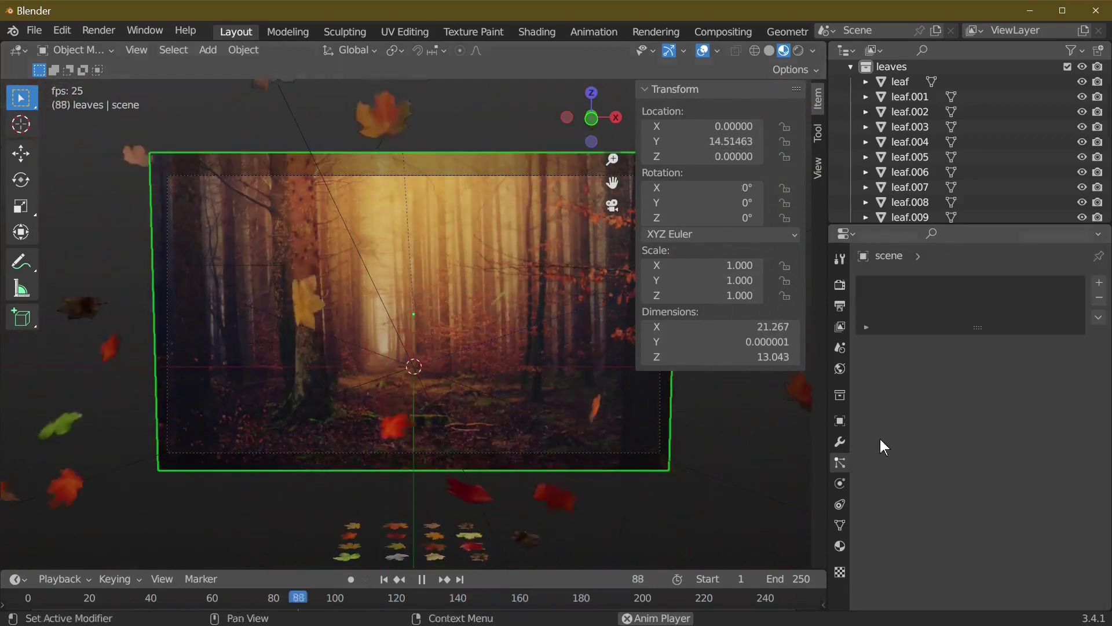
# Step: Orbit and pull back outside the camera to see the wind, leaf emitter and backdrop
pyautogui.moveTo(552, 298); pyautogui.dragTo(328, 273)
pyautogui.moveTo(328, 273); pyautogui.dragTo(230, 271)
pyautogui.moveTo(273, 298); pyautogui.dragTo(236, 252)
pyautogui.moveTo(236, 252); pyautogui.dragTo(843, 482)
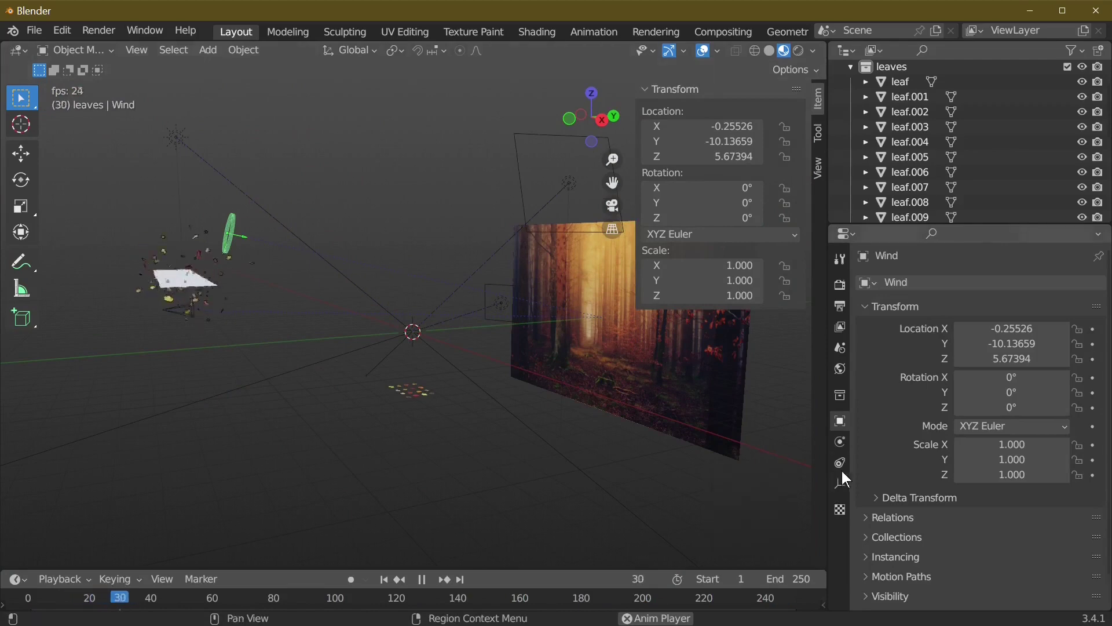
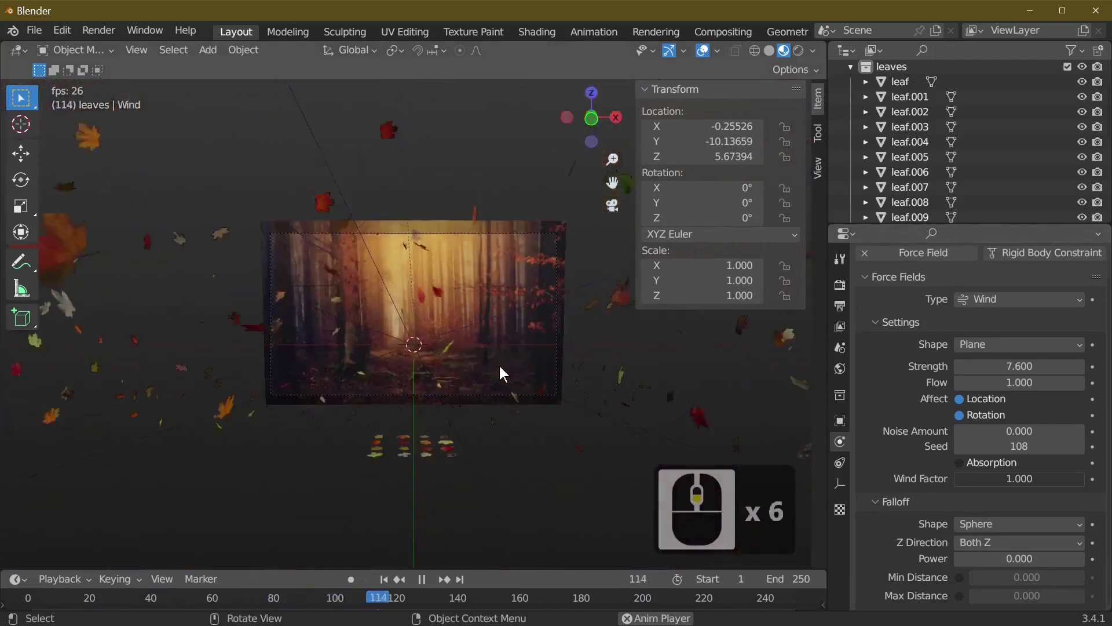
# Step: With wind Strength 7.6, watch the leaves blown sideways during playback
pyautogui.moveTo(421, 368); pyautogui.dragTo(218, 224)
pyautogui.moveTo(219, 226); pyautogui.dragTo(957, 381)
pyautogui.scroll(3)
pyautogui.middleClick(894, 426)
pyautogui.scroll(3)
# Step: Select the cloud leaf emitter and view the drifting stream of leaves
pyautogui.click(843, 465)
pyautogui.scroll(-3)
pyautogui.middleClick(913, 426)
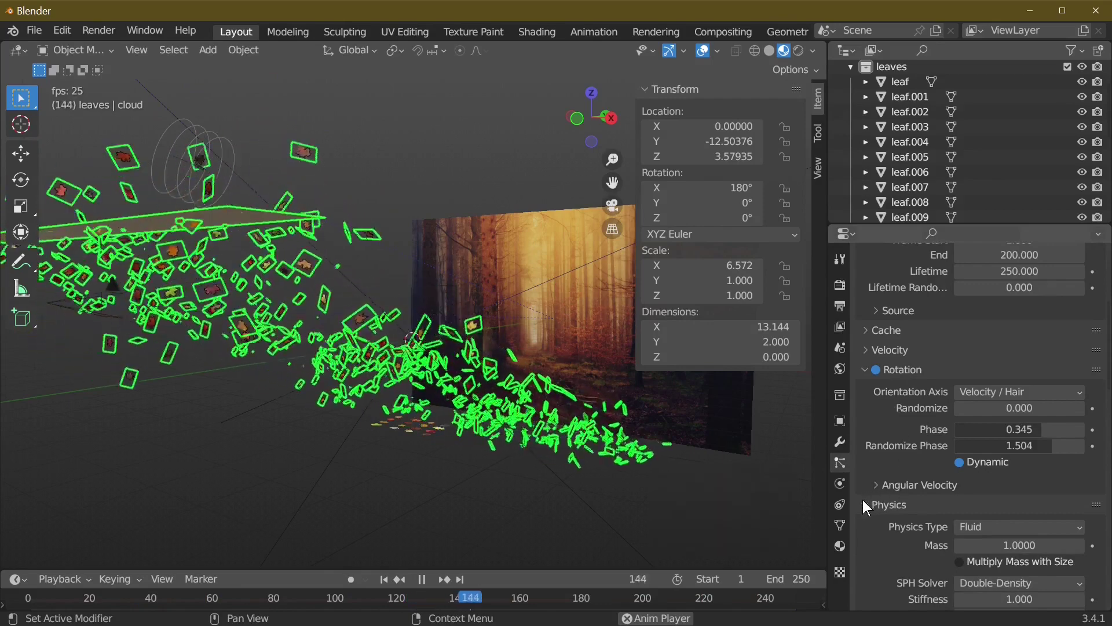
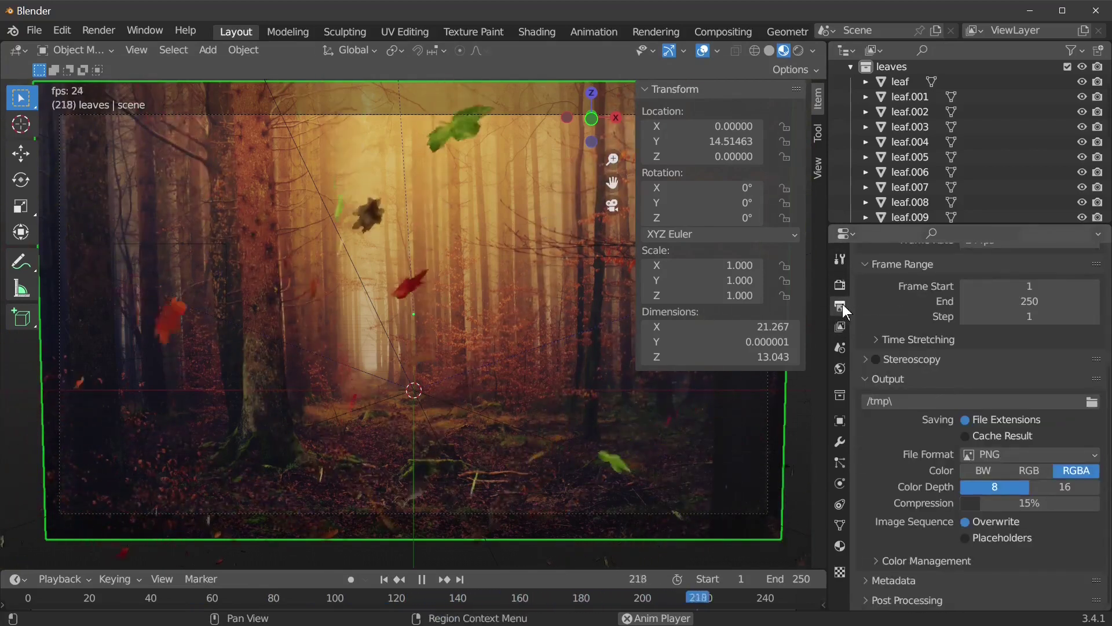
# Step: Set the output File Format to FFmpeg Video
pyautogui.click(1063, 460)
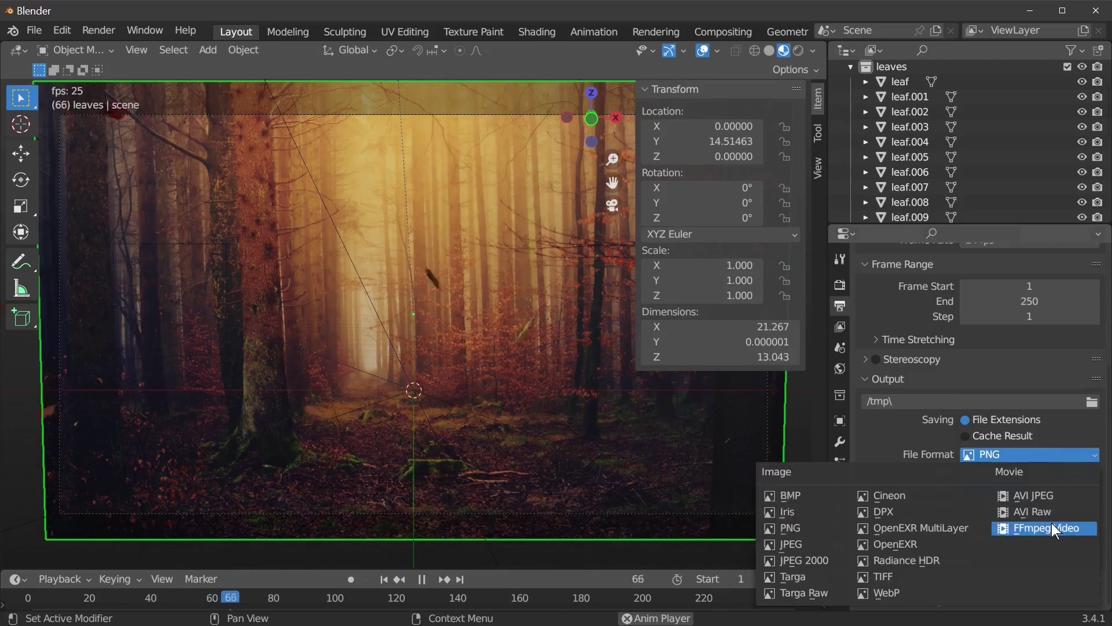
pyautogui.moveTo(1056, 530); pyautogui.dragTo(987, 461)
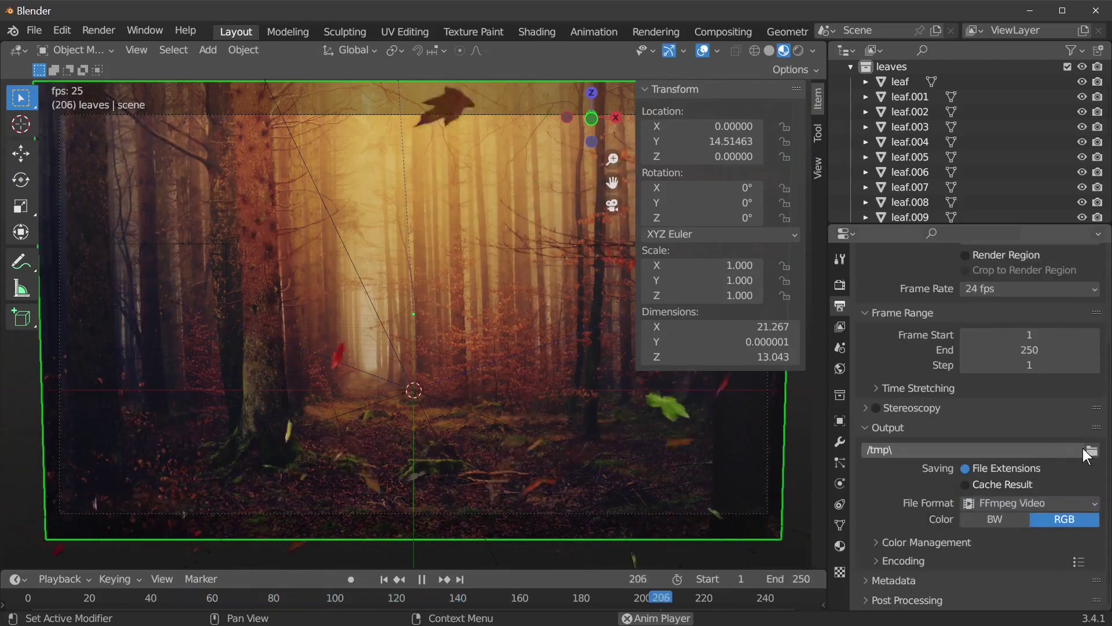
# Step: Choose the Desktop folder as the output location
pyautogui.moveTo(1094, 454); pyautogui.dragTo(289, 254)
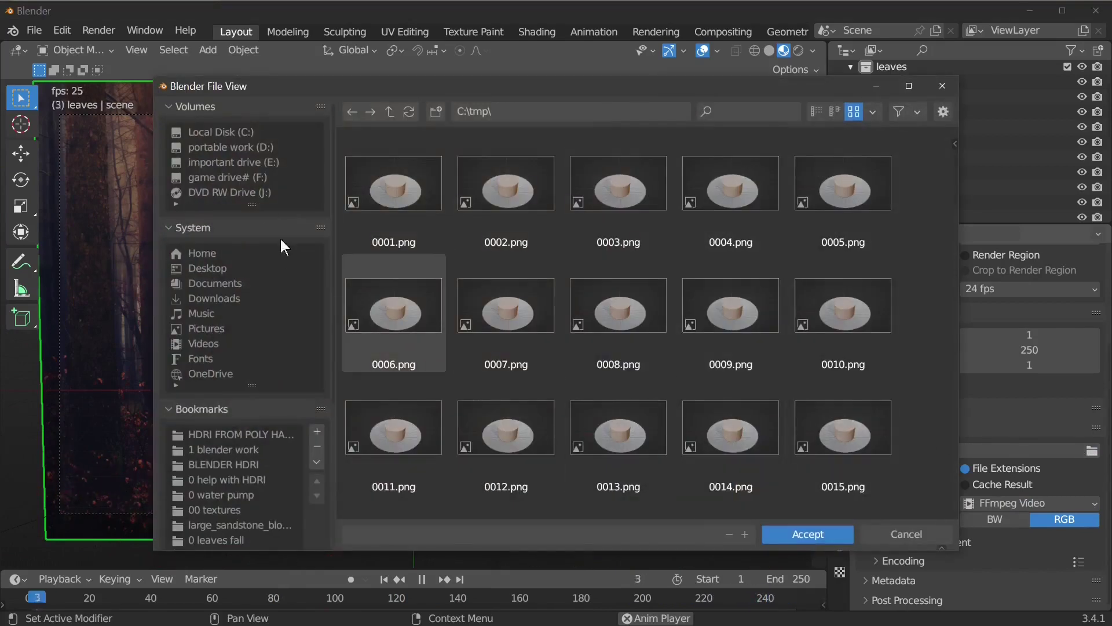
pyautogui.scroll(3)
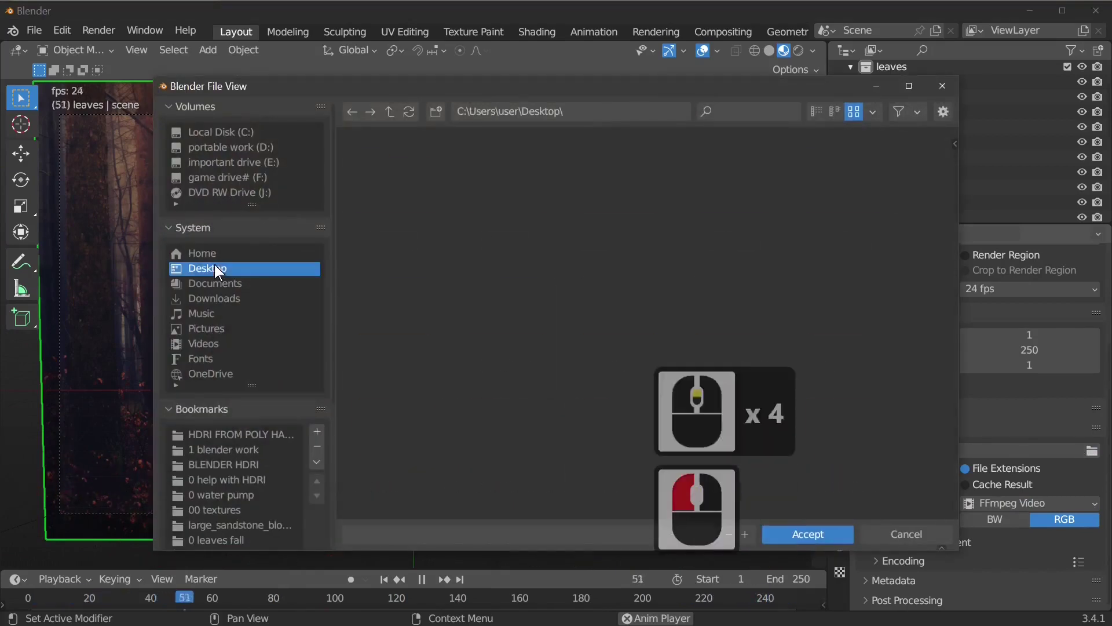
pyautogui.click(218, 272)
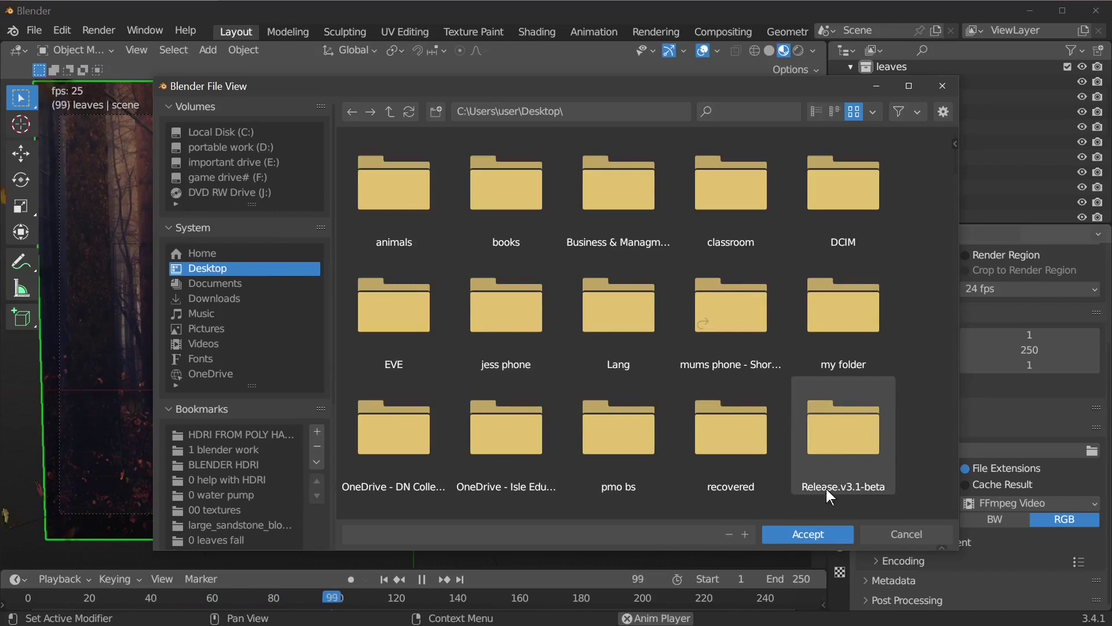